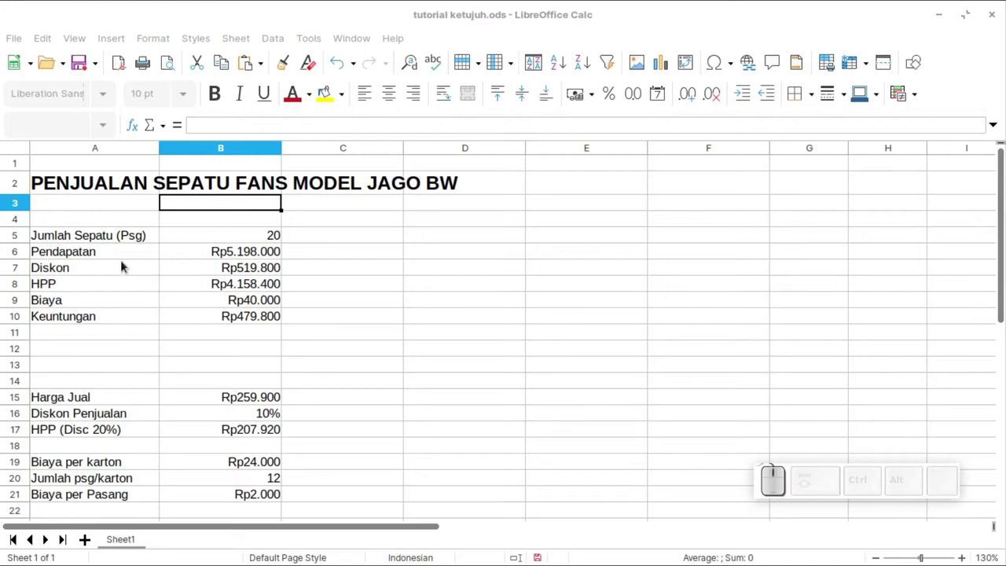
- Enter the heading 'Jumat 19 Maret 2021' in B4 above the shoe count 20
{"action": "left_click", "coordinate": [142, 255]}
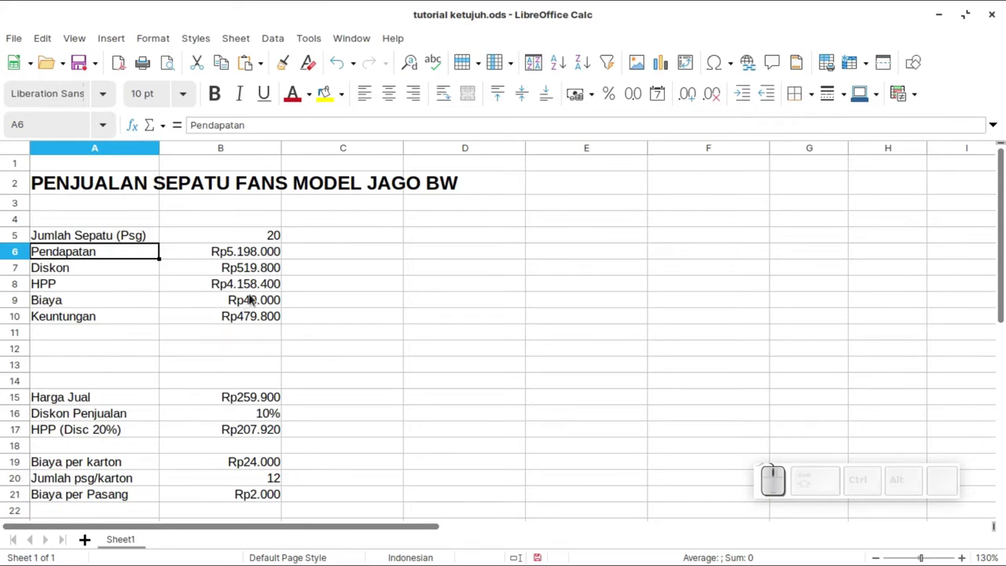
{"action": "left_click", "coordinate": [265, 235]}
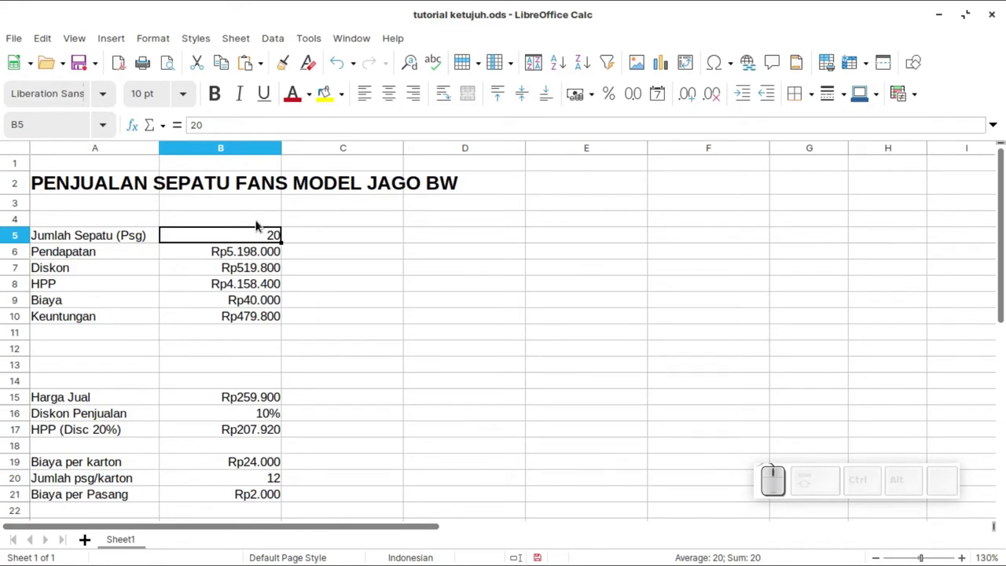
{"action": "left_click", "coordinate": [264, 224]}
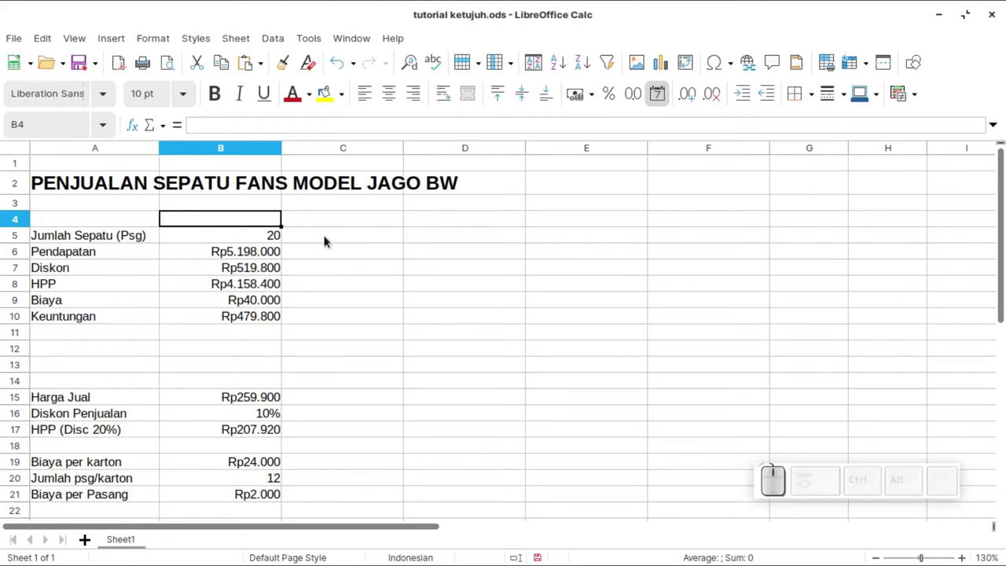
{"action": "left_click", "coordinate": [319, 255]}
{"action": "left_click", "coordinate": [248, 221]}
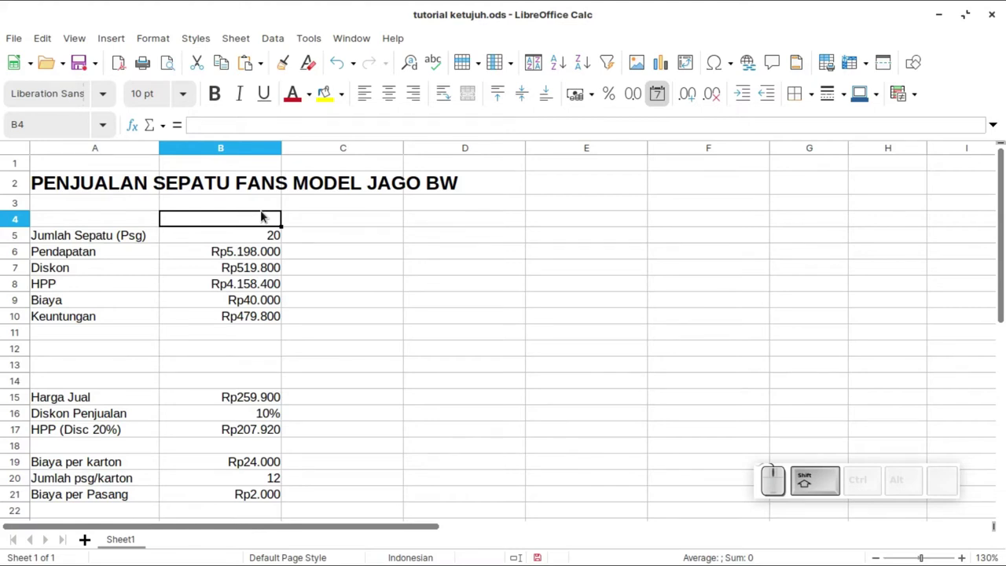
{"action": "key", "text": "shift+space"}
{"action": "key", "text": "space"}
{"action": "key", "text": "shift+space"}
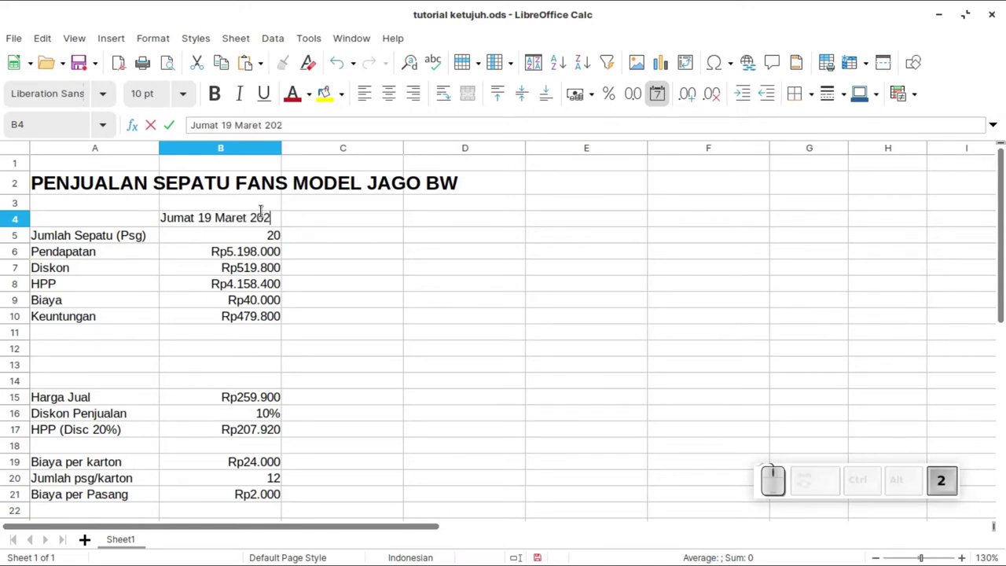
{"action": "key", "text": "Return"}
- Fill the dates from B4 across to F4, then check D4 showing ### for Minggu 21 Maret
{"action": "left_click", "coordinate": [268, 215]}
{"action": "left_click_drag", "start_coordinate": [282, 224], "coordinate": [722, 227]}
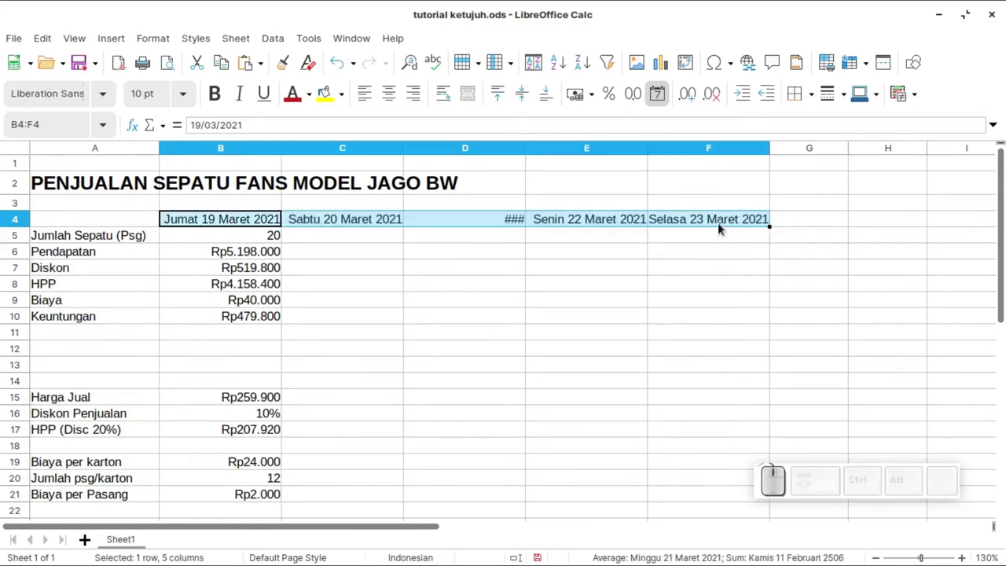
{"action": "left_click", "coordinate": [506, 229]}
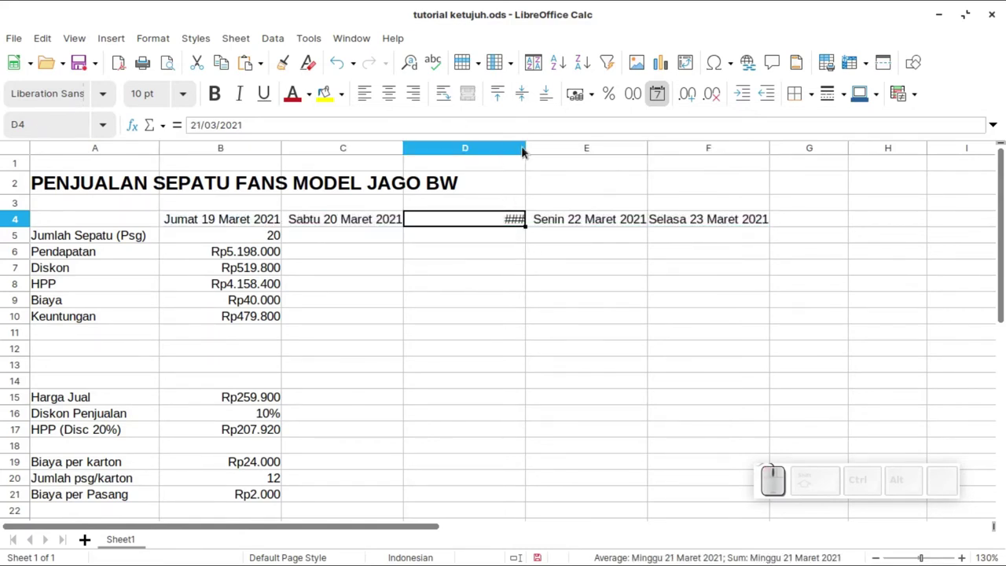
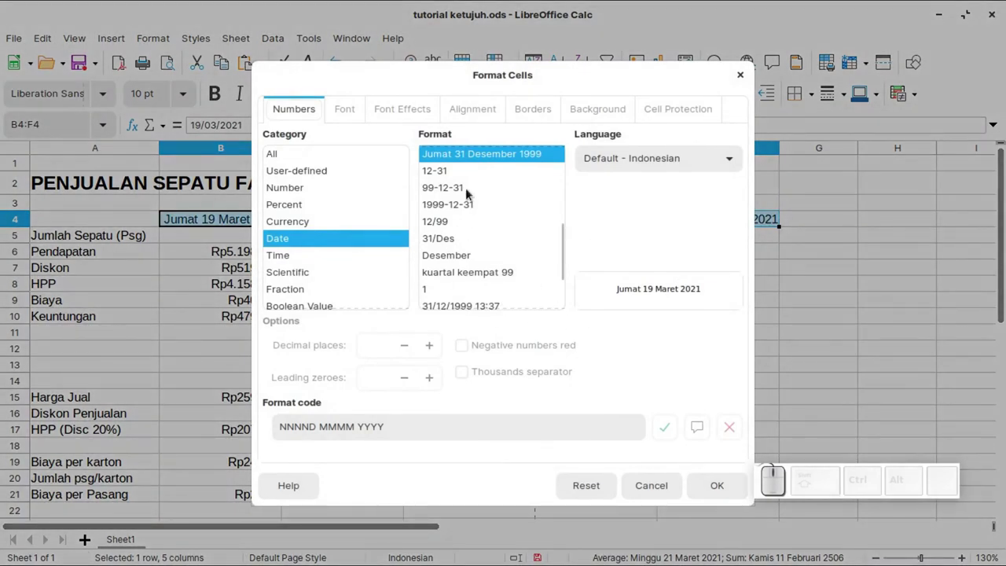
{"action": "scroll", "scroll_direction": "down", "scroll_amount": 3}
{"action": "scroll", "scroll_direction": "up", "scroll_amount": 3}
{"action": "scroll", "scroll_direction": "up", "scroll_amount": 3}
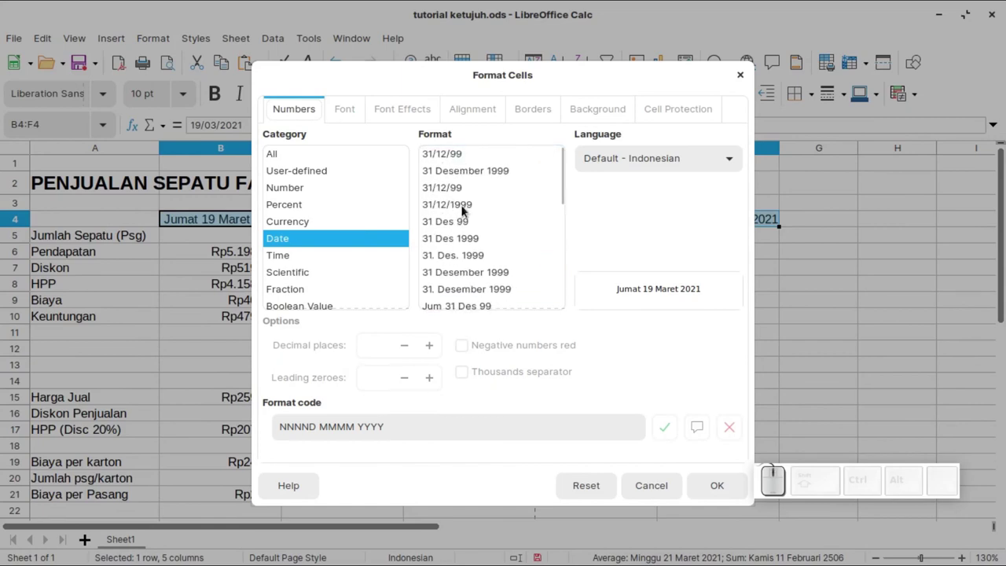
{"action": "left_click", "coordinate": [447, 202]}
{"action": "left_click", "coordinate": [704, 484]}
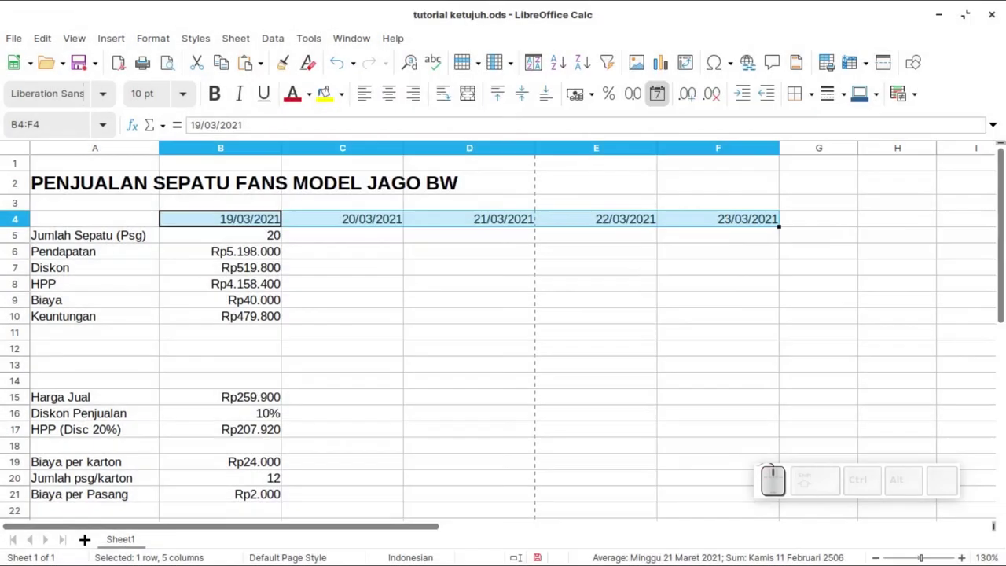
{"action": "left_click", "coordinate": [589, 383]}
{"action": "key", "text": "ctrl+z"}
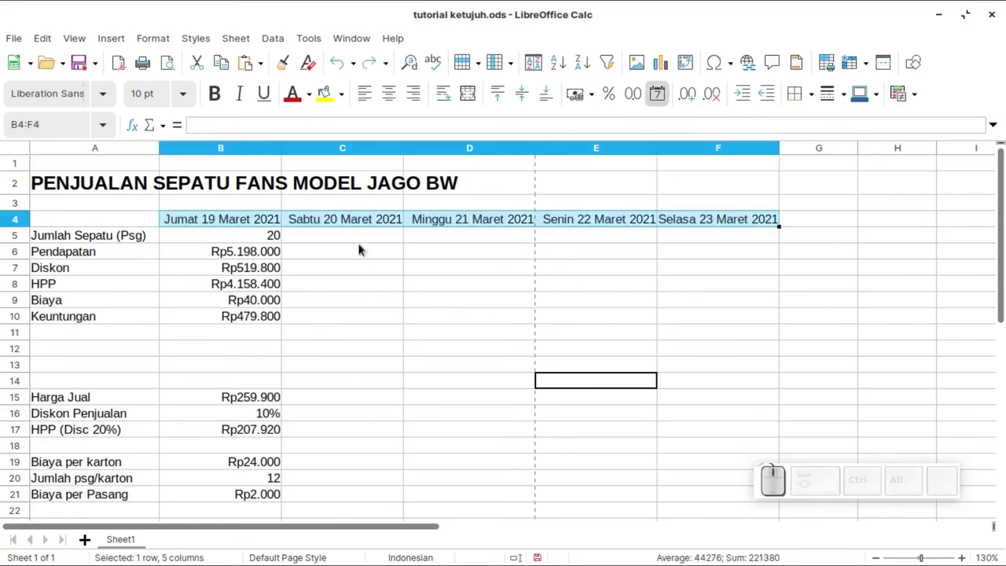
- Enter daily shoe counts 36, 48, 10 and 12 in C5:F5 next to the 20 in B5
{"action": "left_click", "coordinate": [339, 250]}
{"action": "left_click", "coordinate": [230, 237]}
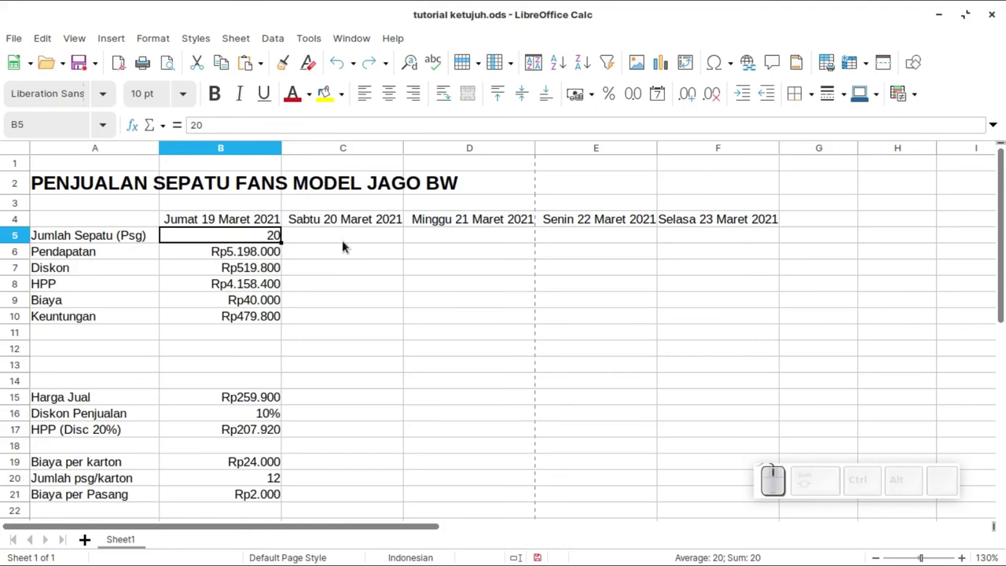
{"action": "left_click", "coordinate": [336, 238]}
{"action": "left_click", "coordinate": [255, 238]}
{"action": "left_click", "coordinate": [342, 233]}
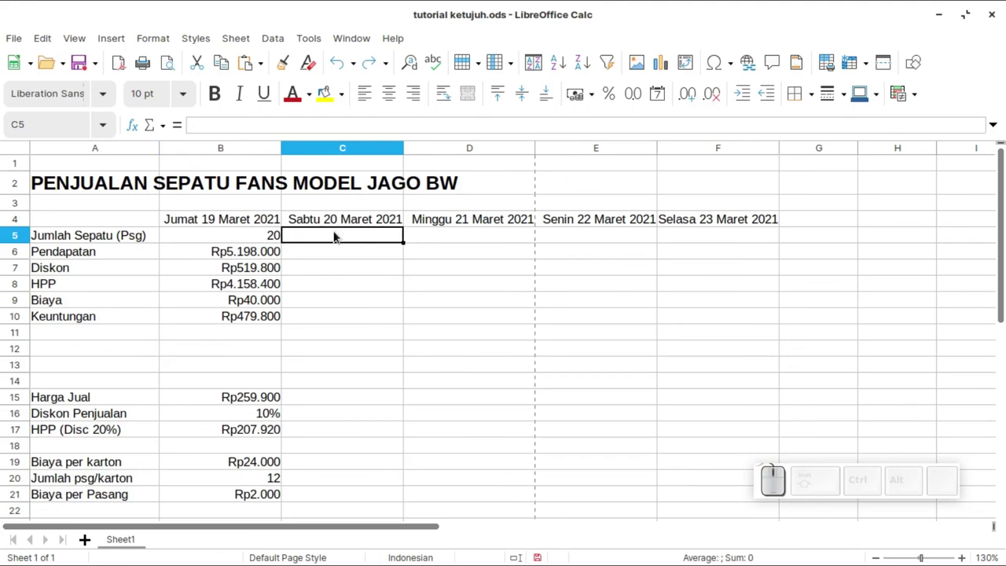
{"action": "key", "text": "Tab"}
{"action": "key", "text": "Tab"}
{"action": "key", "text": "Tab"}
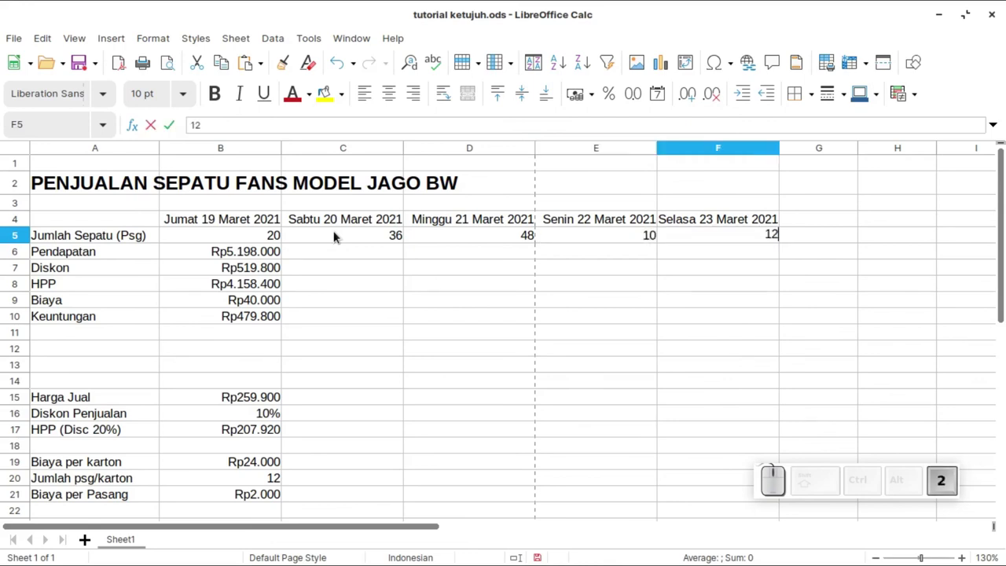